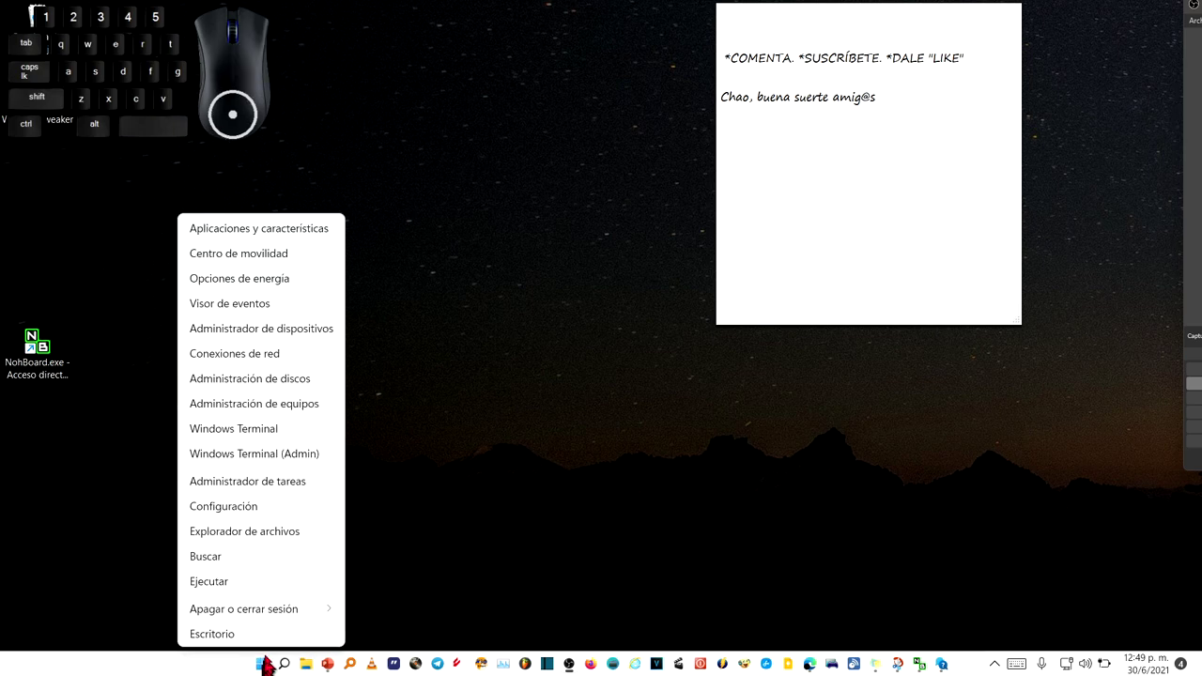
Step: Navigate from Settings to Personalización > Barra de tareas and reveal its taskbar options
{"action": "left_click", "coordinate": [271, 518]}
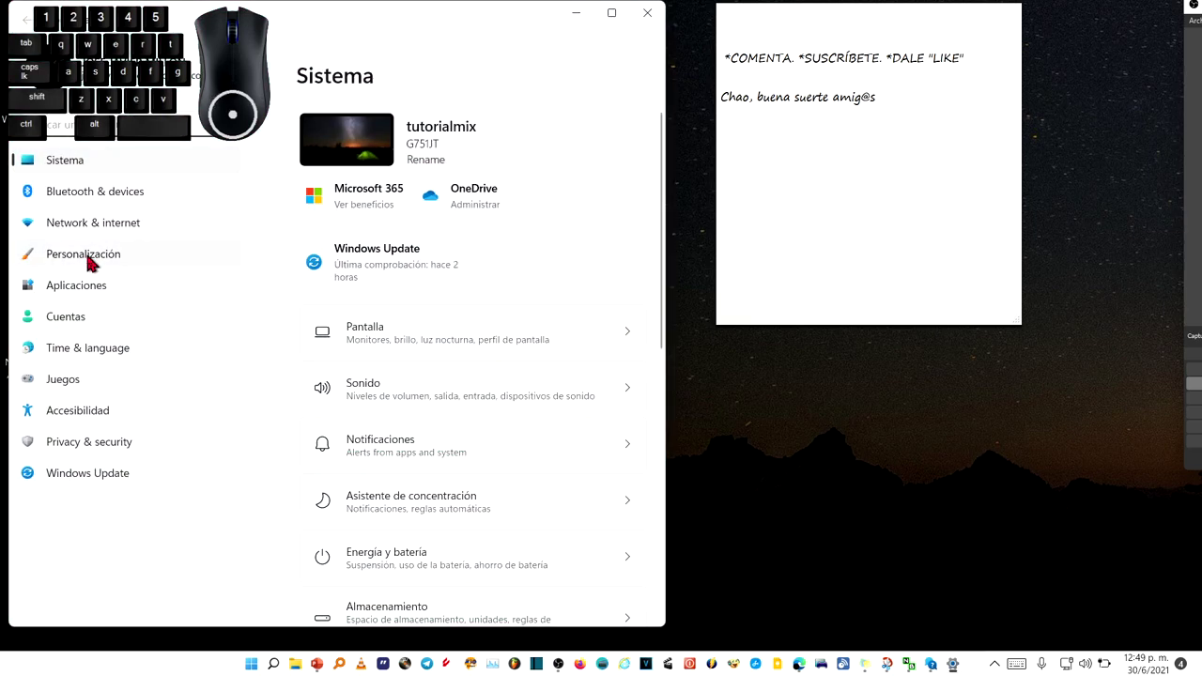
{"action": "left_click", "coordinate": [93, 261]}
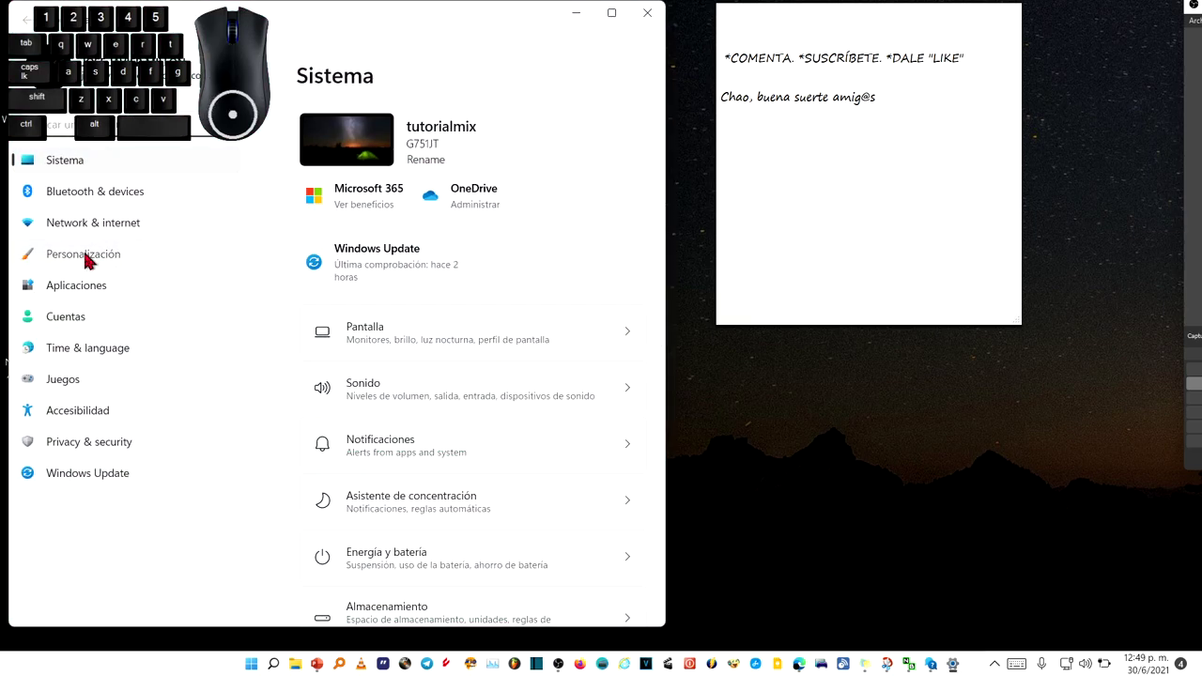
{"action": "scroll", "scroll_direction": "down", "scroll_amount": 3}
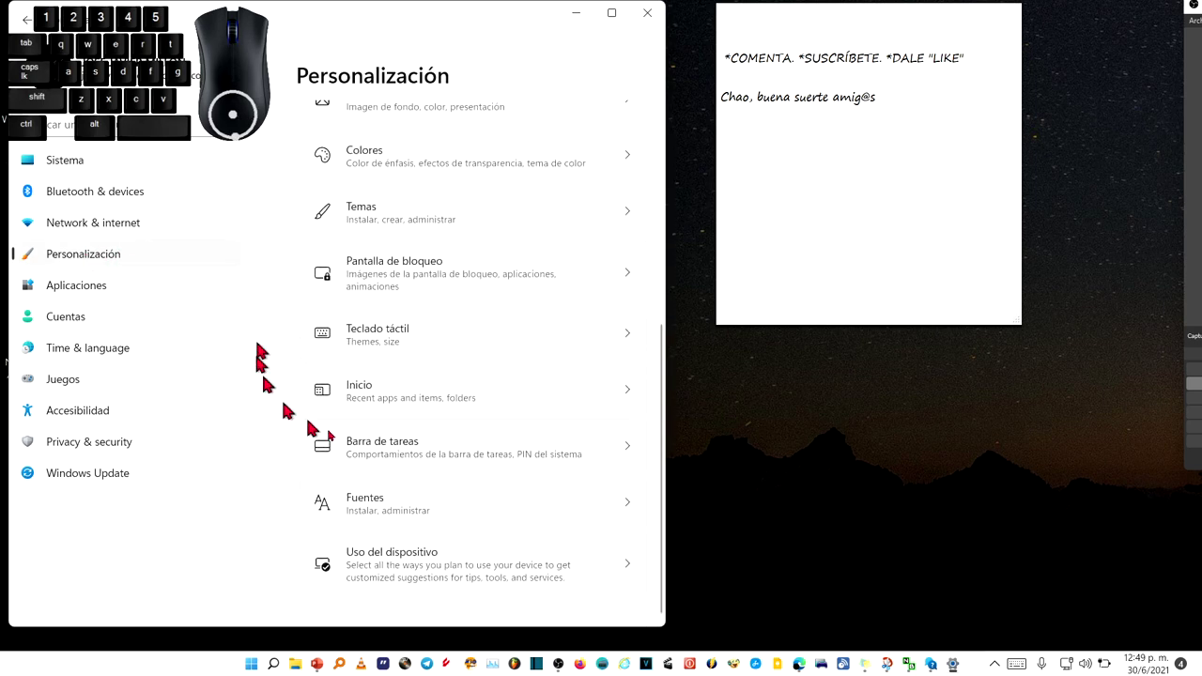
{"action": "left_click", "coordinate": [412, 457]}
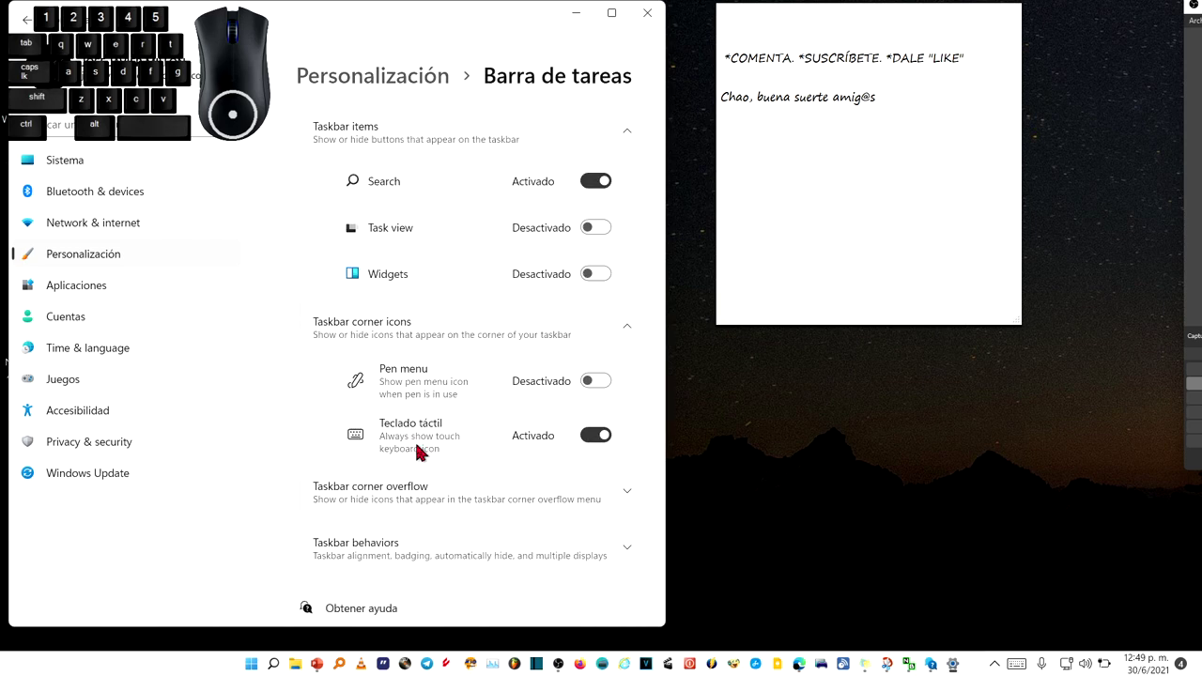
{"action": "scroll", "scroll_direction": "down", "scroll_amount": 3}
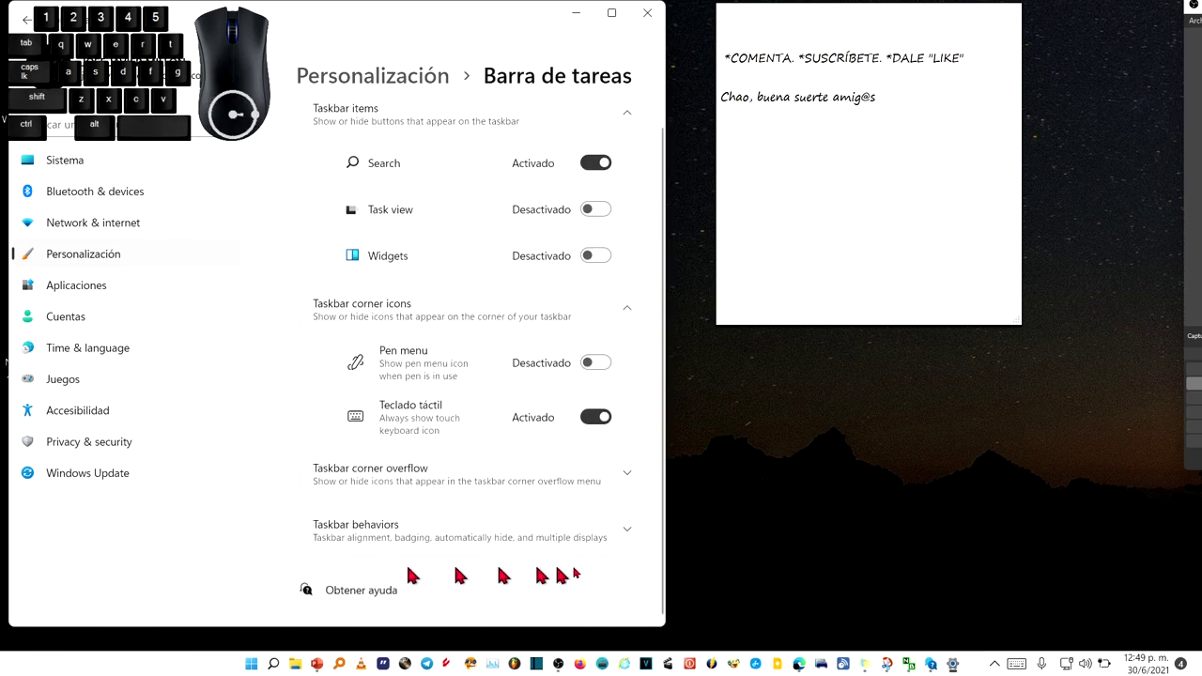
Step: Expand Taskbar behaviors and show the alignment choices Izquierda and Centrada
{"action": "left_click", "coordinate": [452, 557]}
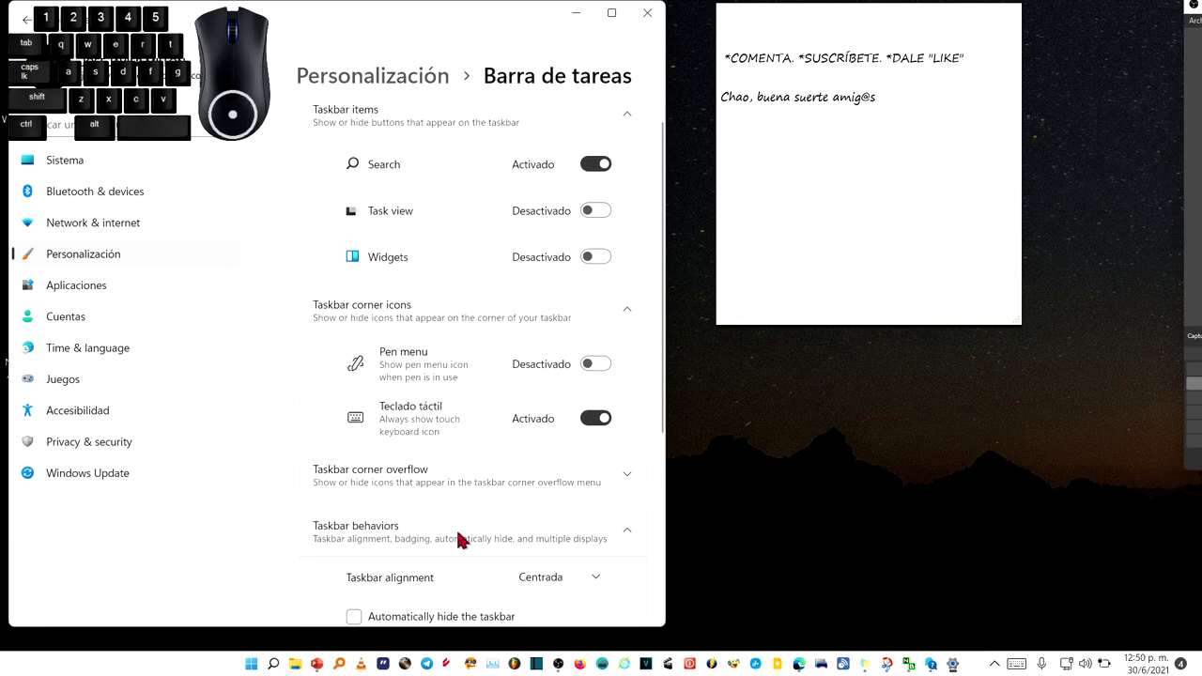
{"action": "scroll", "scroll_direction": "down", "scroll_amount": 3}
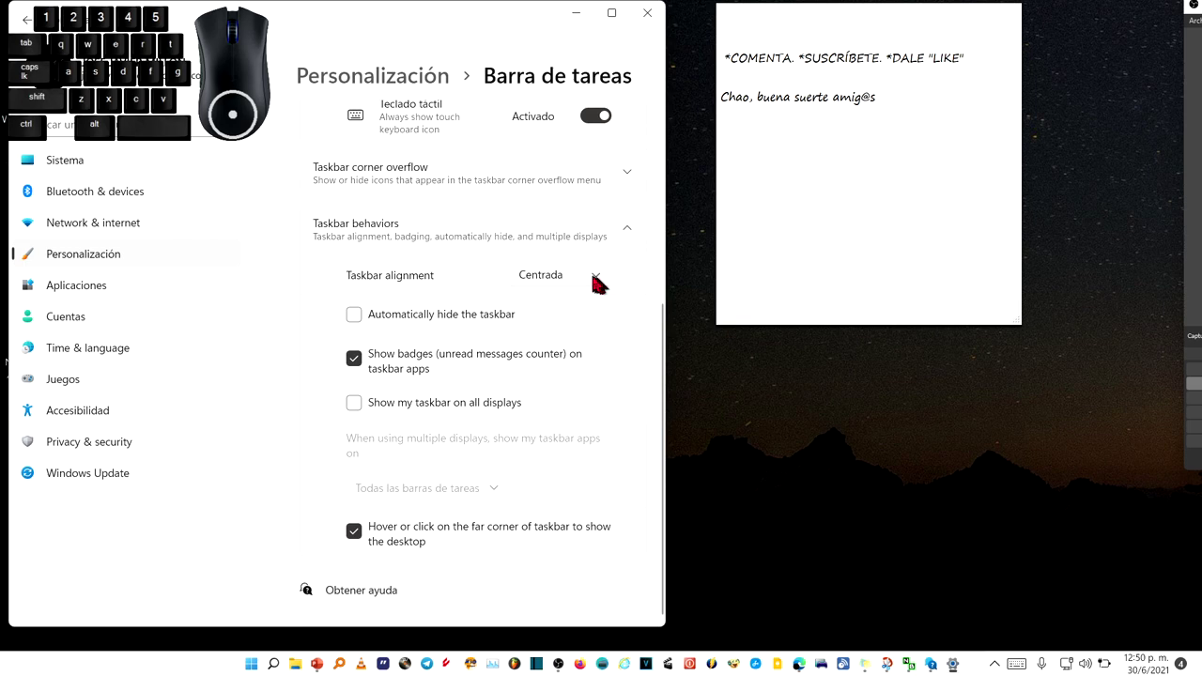
{"action": "left_click", "coordinate": [601, 284]}
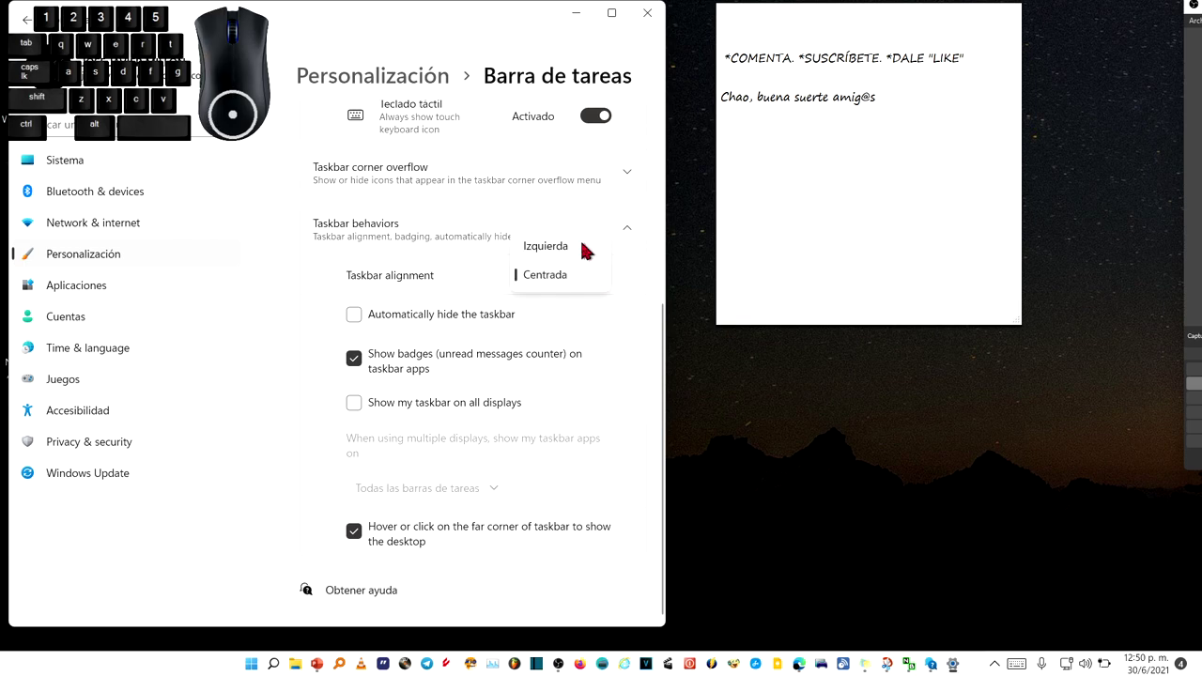